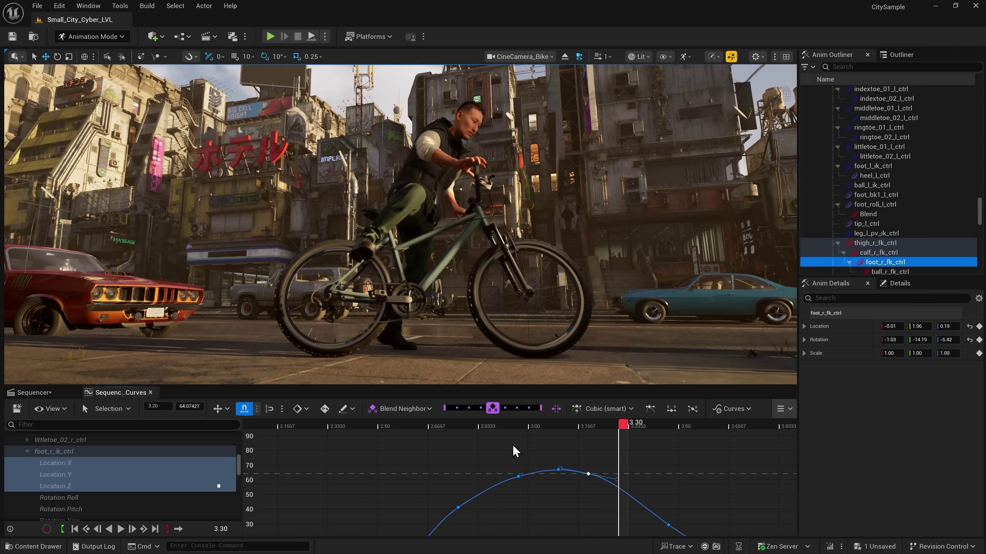
Blend the right foot's key near frame 3.0 toward its neighbours with the Blend Neighbor slider.
{"action": "key", "text": "u"}
{"action": "left_click_drag", "start_coordinate": [591, 480], "coordinate": [584, 483]}
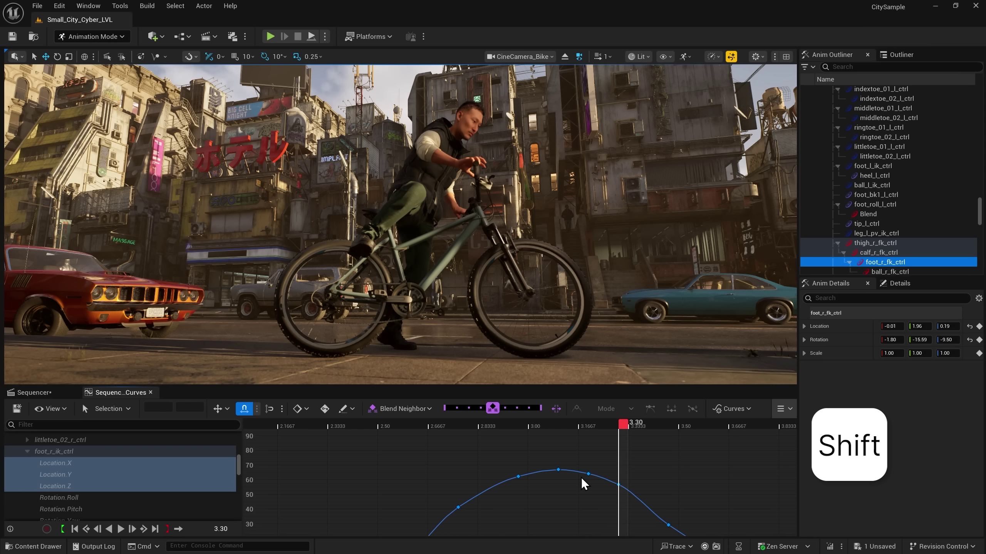